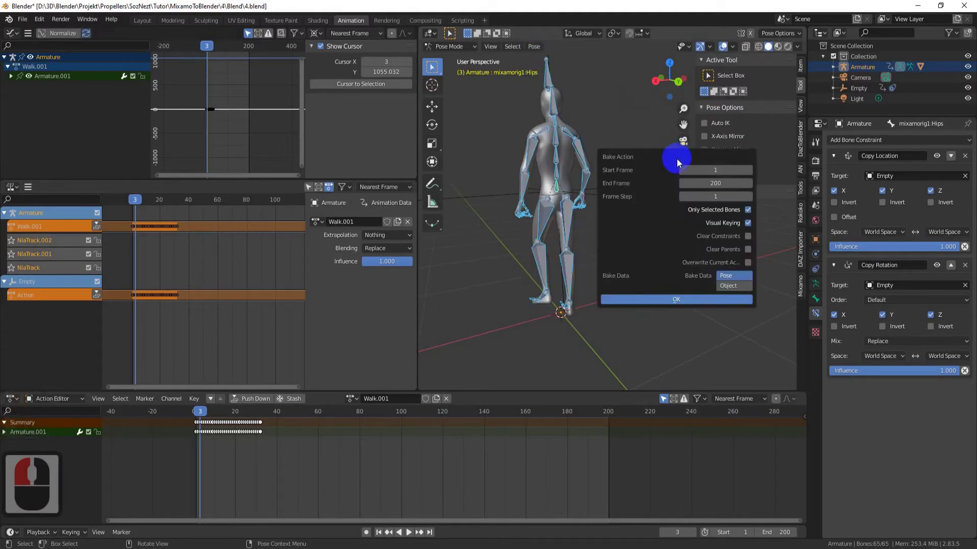
Set the Bake Action end frame to 32 for the constrained pose bake
key("3")
type("32")
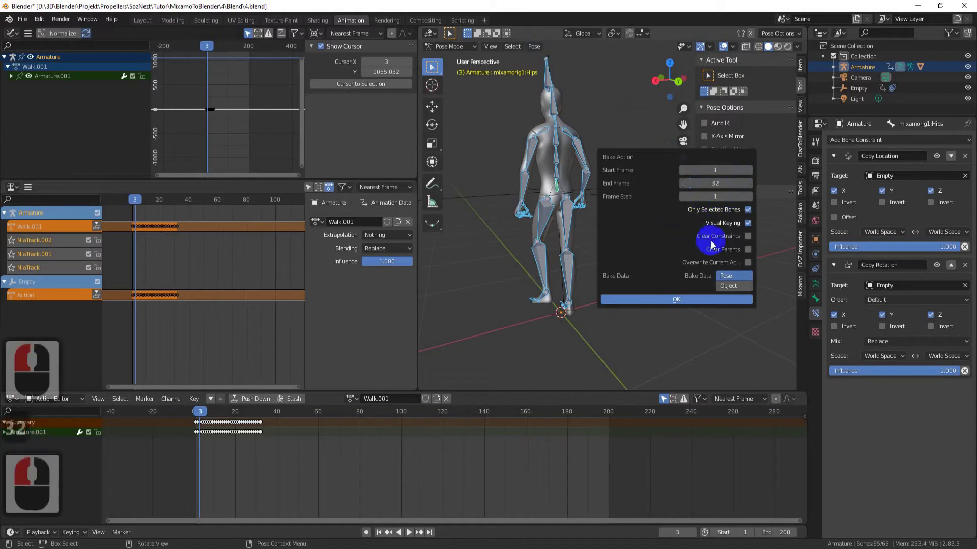
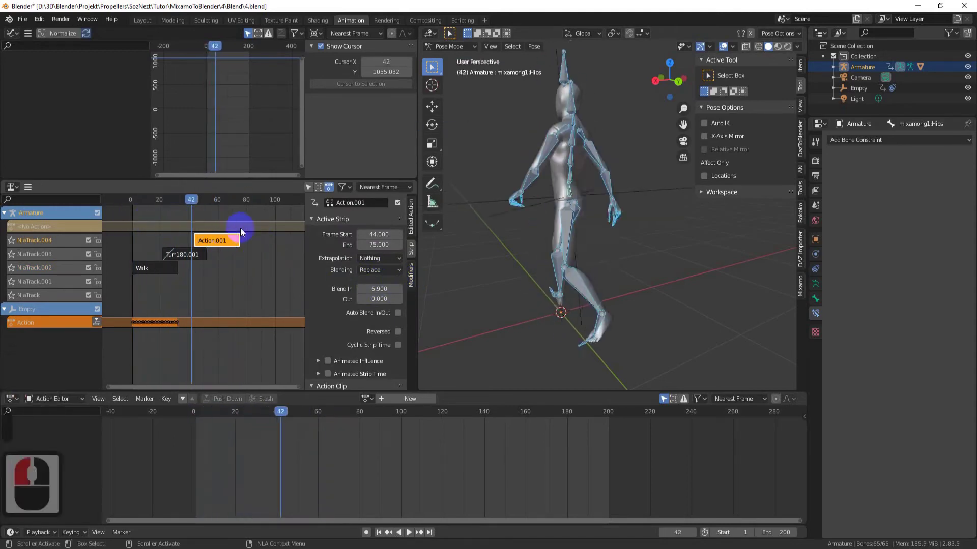
Reposition the Action.001 NLA strip to start around frame 47 and scrub to check the transition
left_click_drag(570, 236, 192, 200)
left_click_drag(192, 200, 181, 204)
left_click_drag(190, 204, 583, 253)
left_click_drag(582, 253, 277, 202)
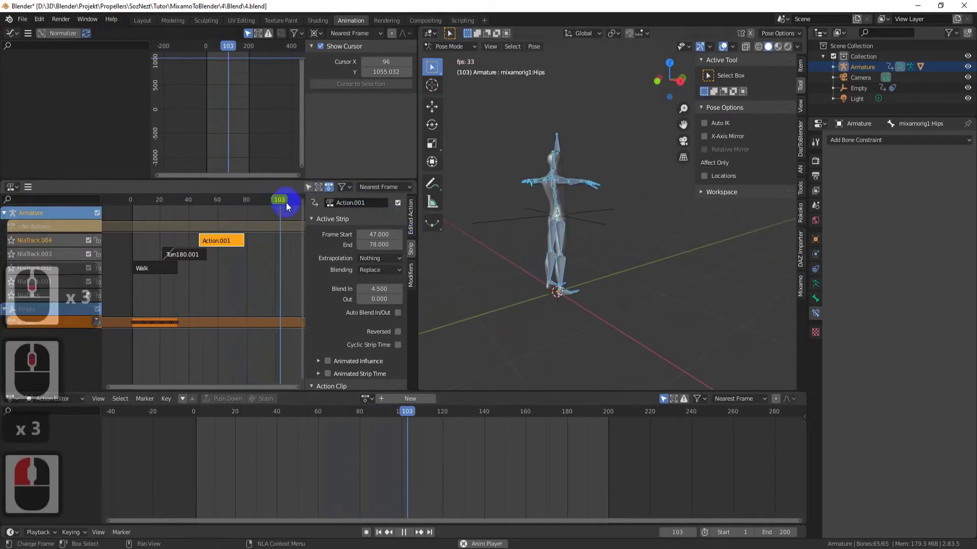
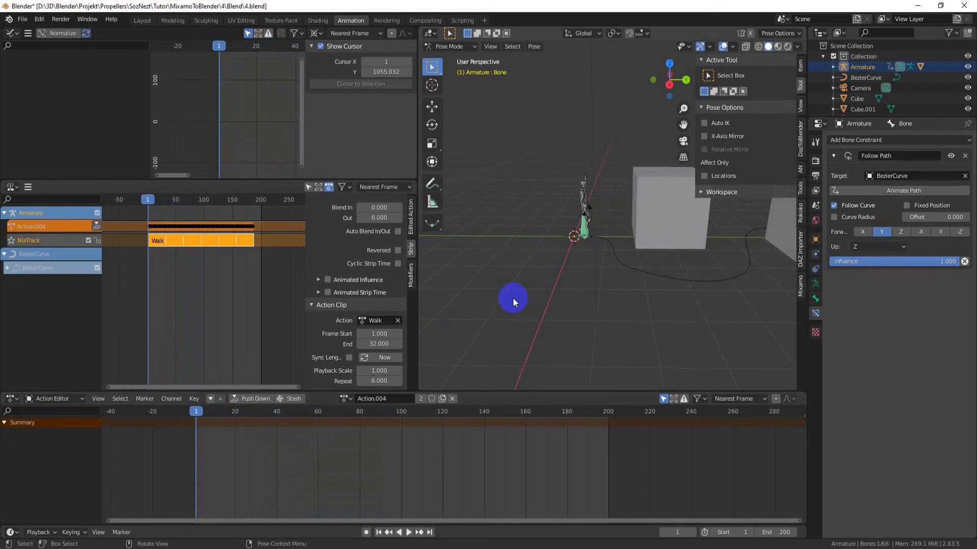
Select the BezierCurve and keyframe its Path Animation evaluation time at 0 over 100 frames
key("3")
left_click_drag(516, 301, 463, 58)
left_click(463, 58)
left_click_drag(661, 315, 647, 309)
left_click_drag(647, 309, 819, 301)
key("3")
left_click_drag(819, 300, 628, 320)
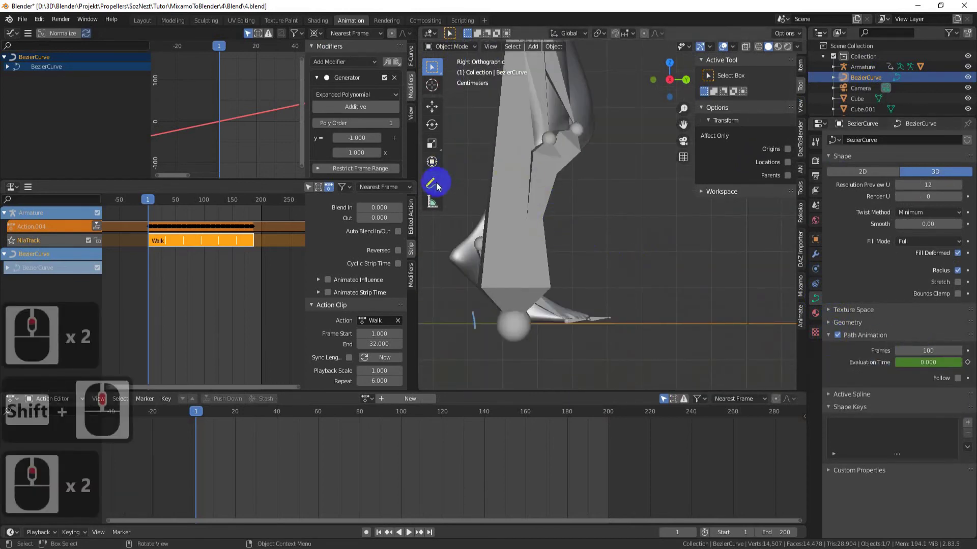
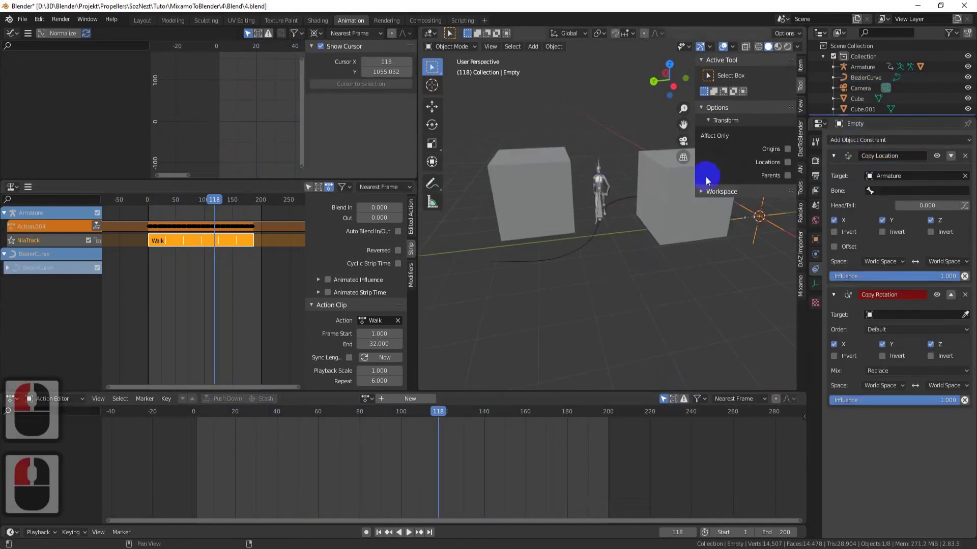
Target the Empty's rotation constraint at the Armature Hips bone and bake frames 1–186 into Action.005
left_click_drag(637, 227, 624, 172)
scroll("down", 3)
left_click_drag(623, 173, 563, 64)
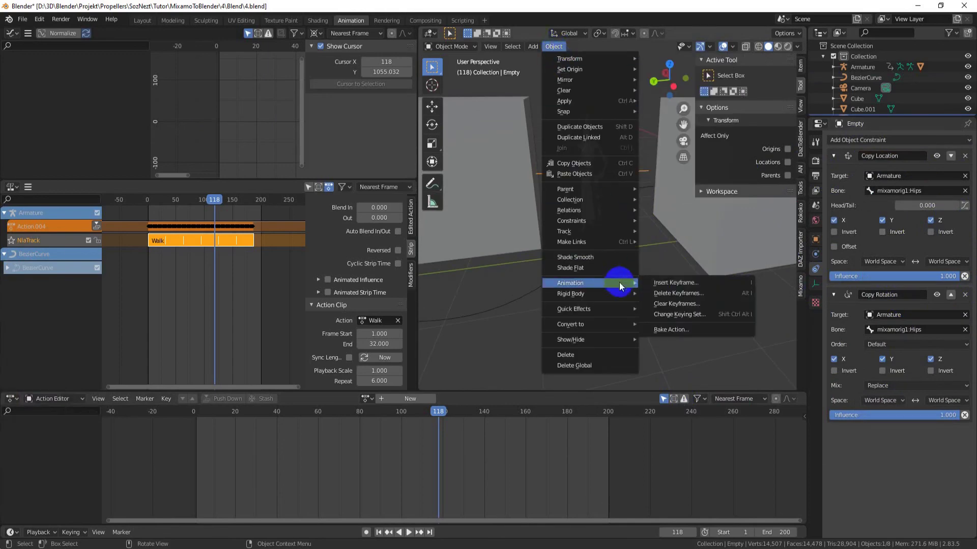
type("186")
double_click(699, 478)
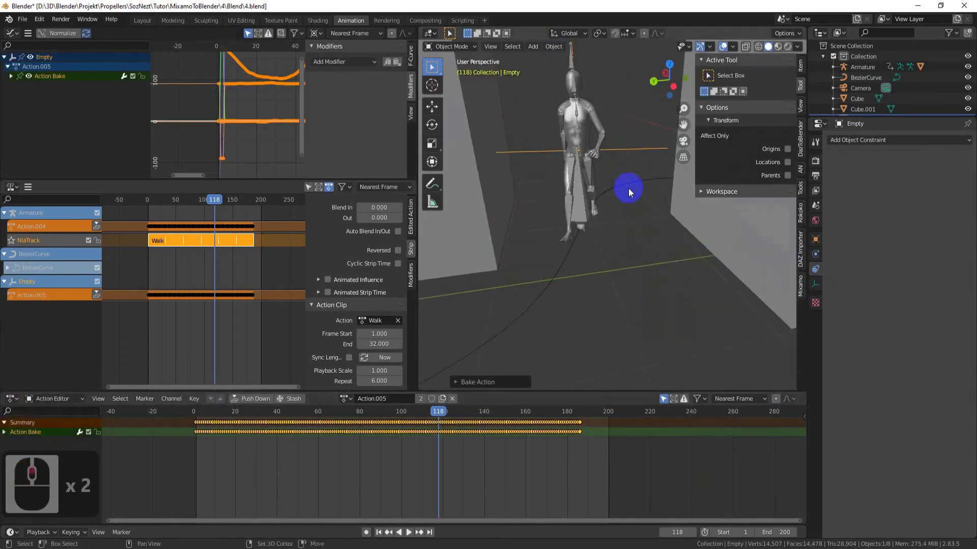